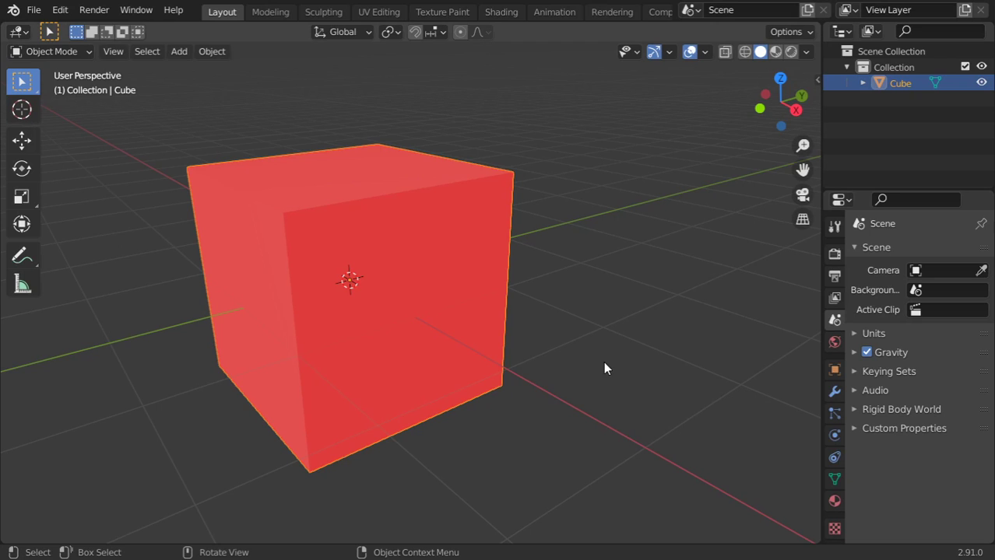
Enter Edit Mode on the cube, select all its geometry and recalculate normals with Shift+N
{"action": "left_click", "coordinate": [490, 326]}
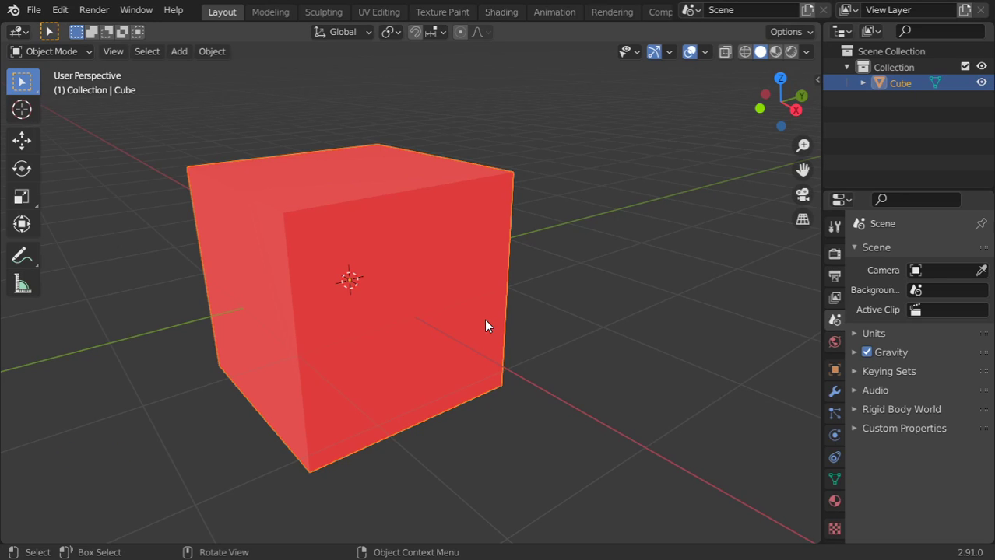
{"action": "left_click", "coordinate": [497, 307]}
{"action": "key", "text": "n"}
{"action": "key", "text": "n"}
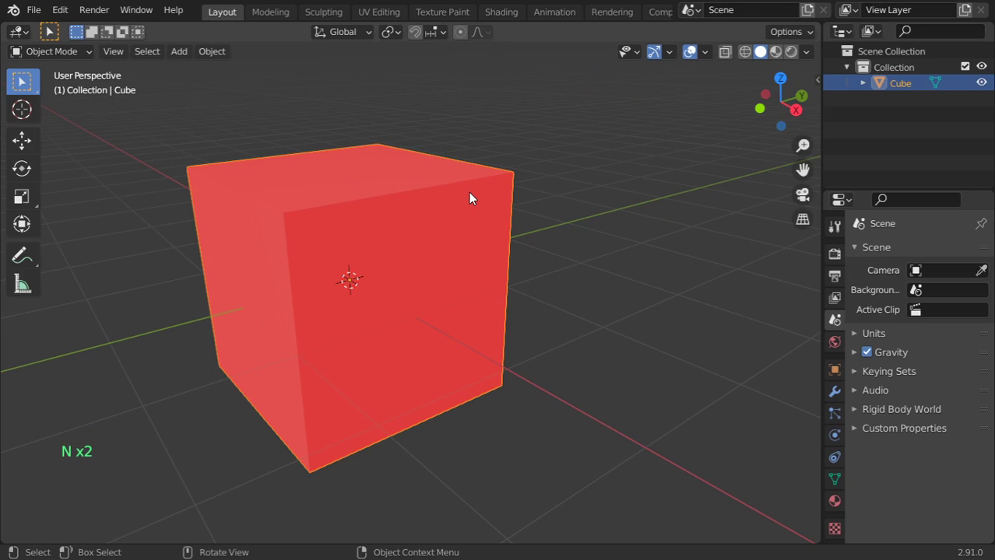
{"action": "key", "text": "Tab"}
{"action": "key", "text": "a"}
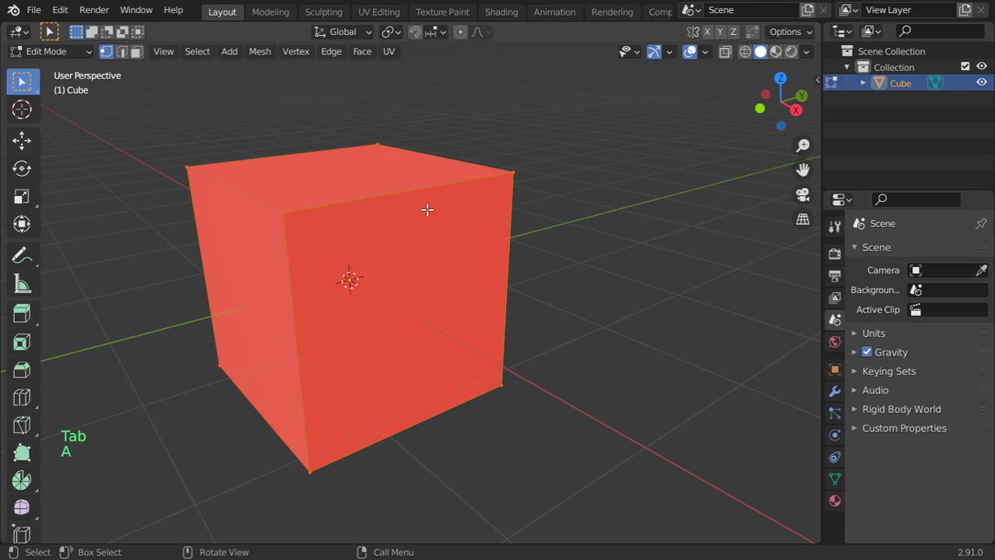
{"action": "key", "text": "shift+n"}
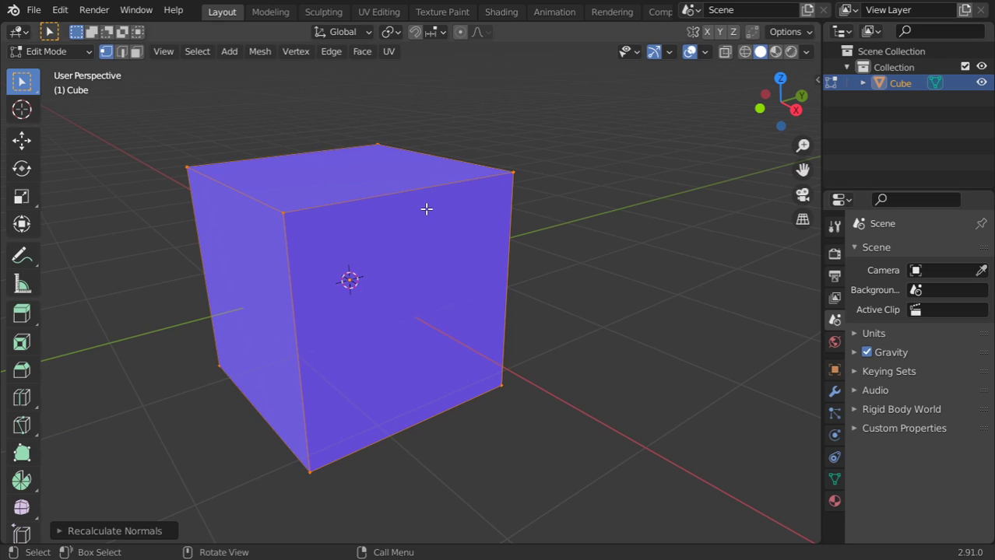
Toggle the cube's mesh between fully selected and deselected several times, ending deselected
{"action": "key", "text": "alt+a"}
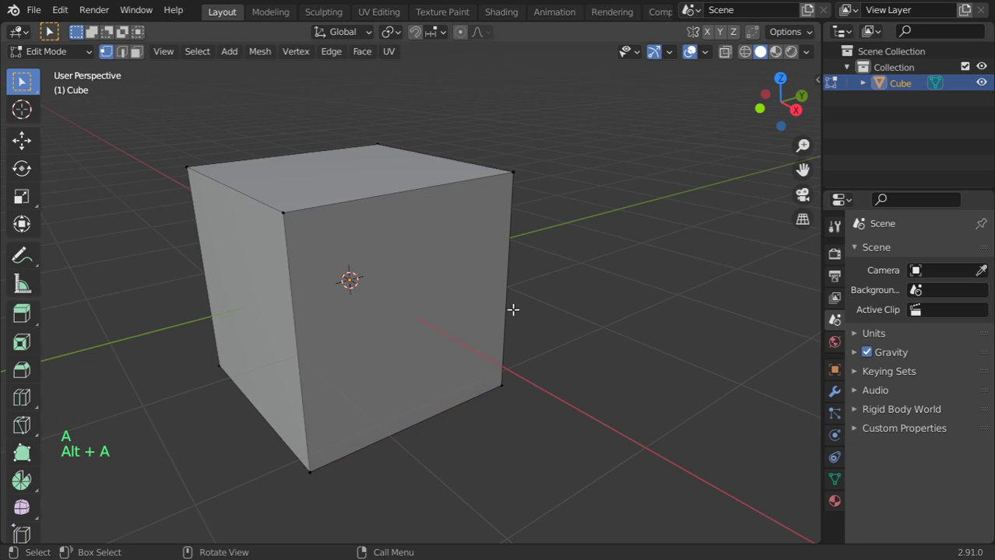
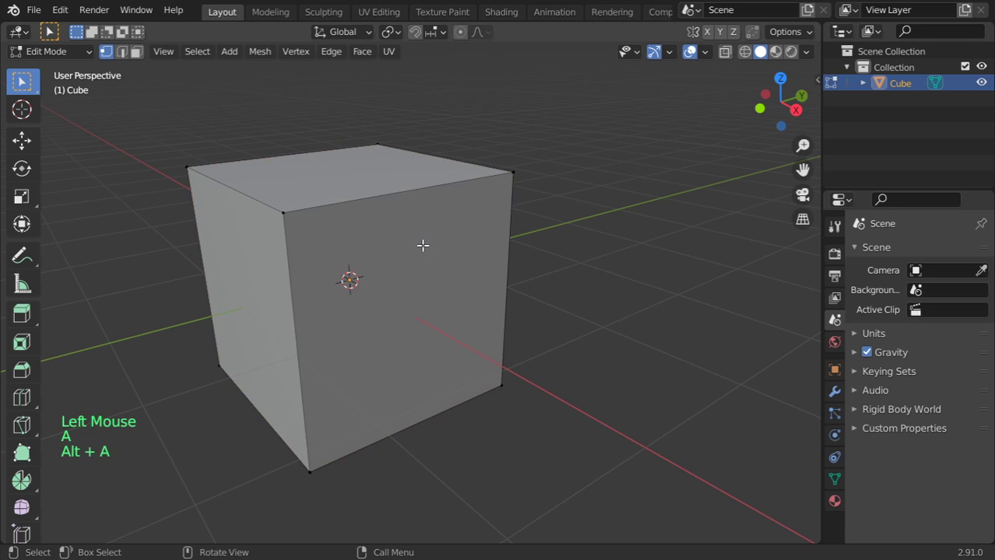
{"action": "key", "text": "a"}
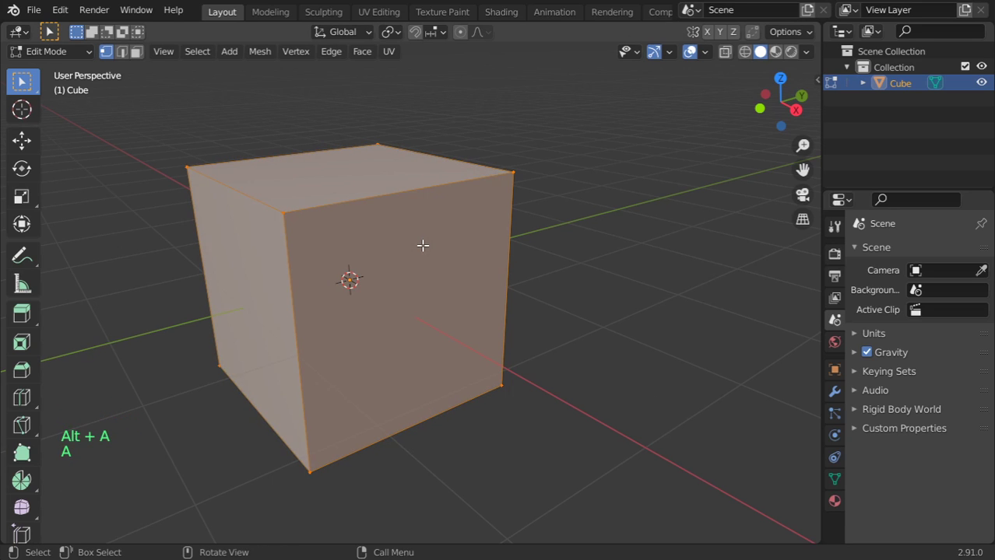
{"action": "key", "text": "alt+a"}
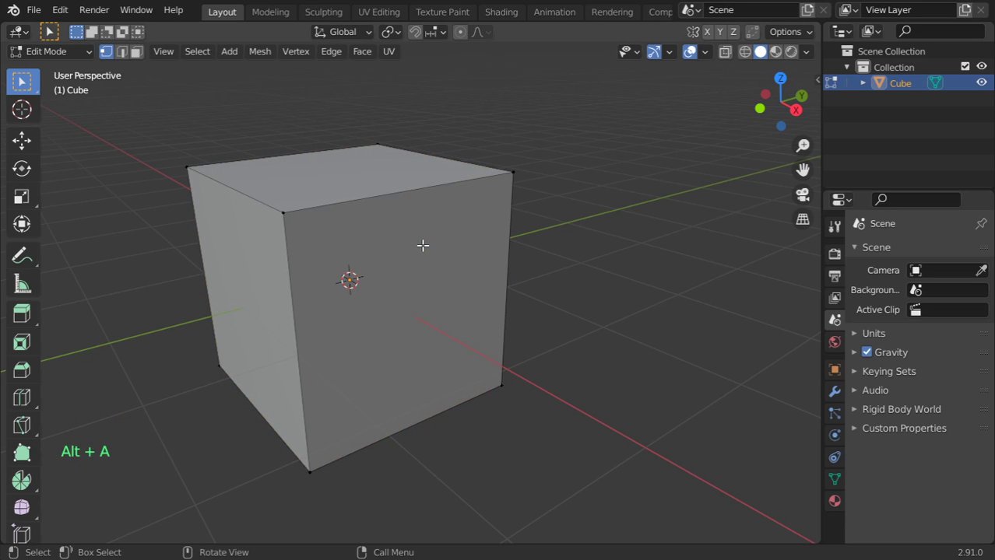
{"action": "key", "text": "a"}
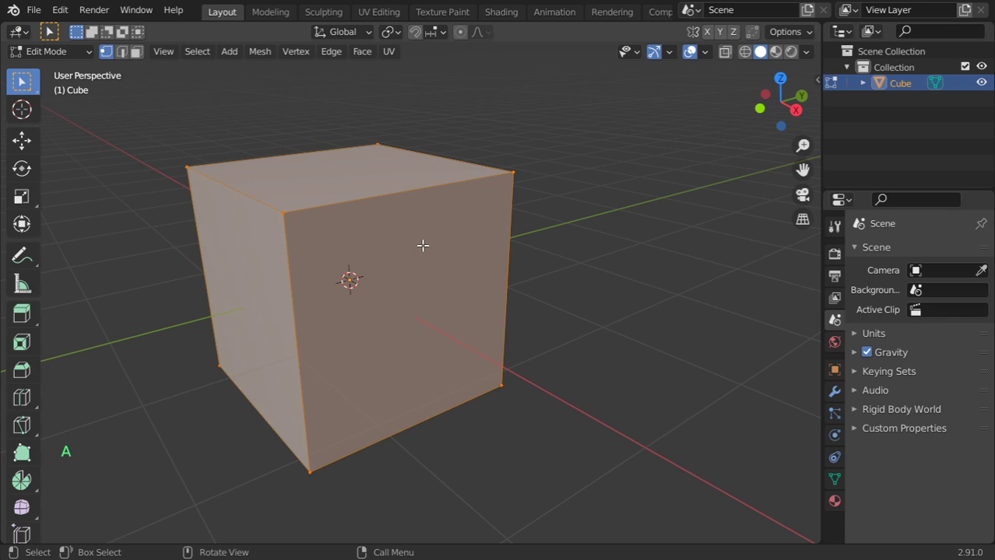
{"action": "key", "text": "a"}
{"action": "key", "text": "a"}
{"action": "key", "text": "a"}
{"action": "key", "text": "alt+a"}
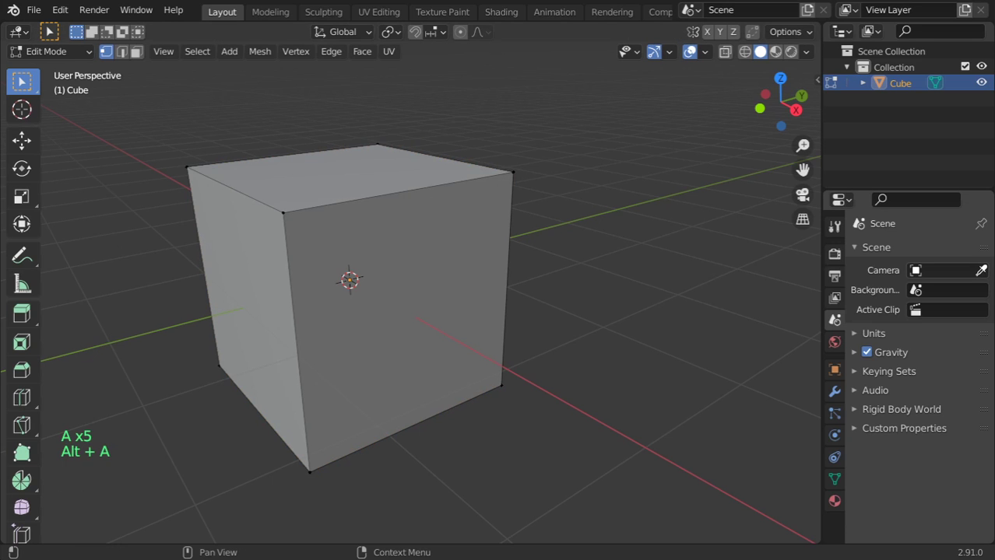
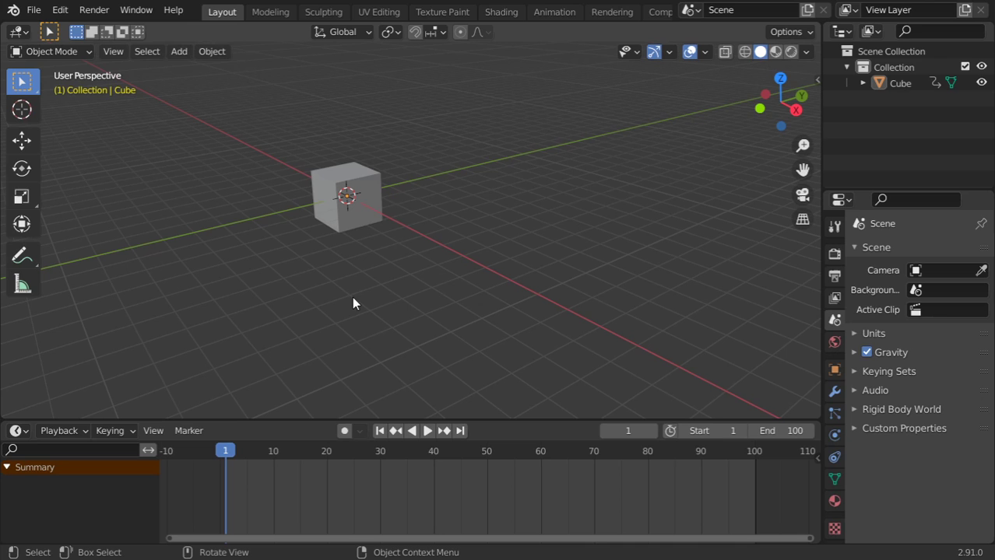
Return to Object Mode and play, pause and resume the cube's keyframed animation in the Timeline
{"action": "left_click", "coordinate": [457, 241]}
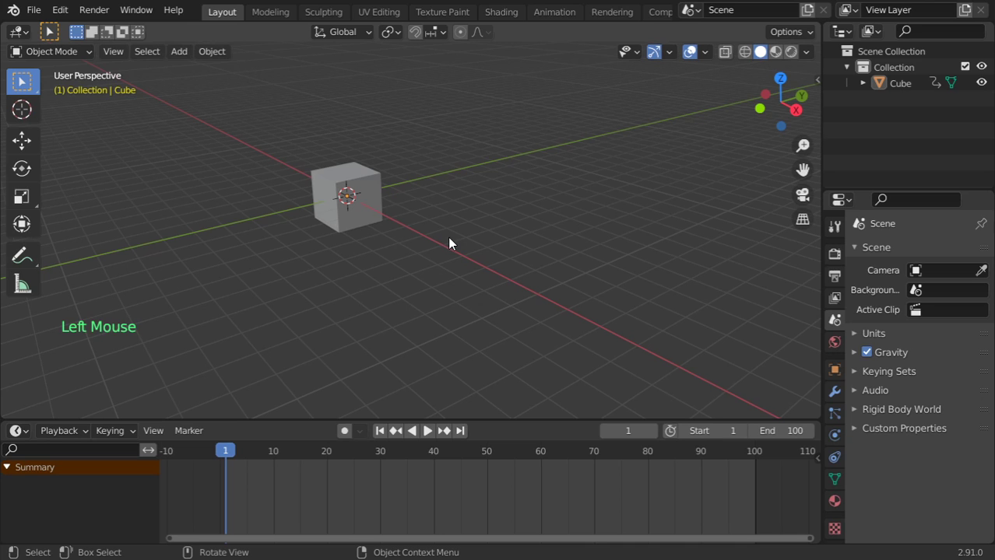
{"action": "key", "text": "space"}
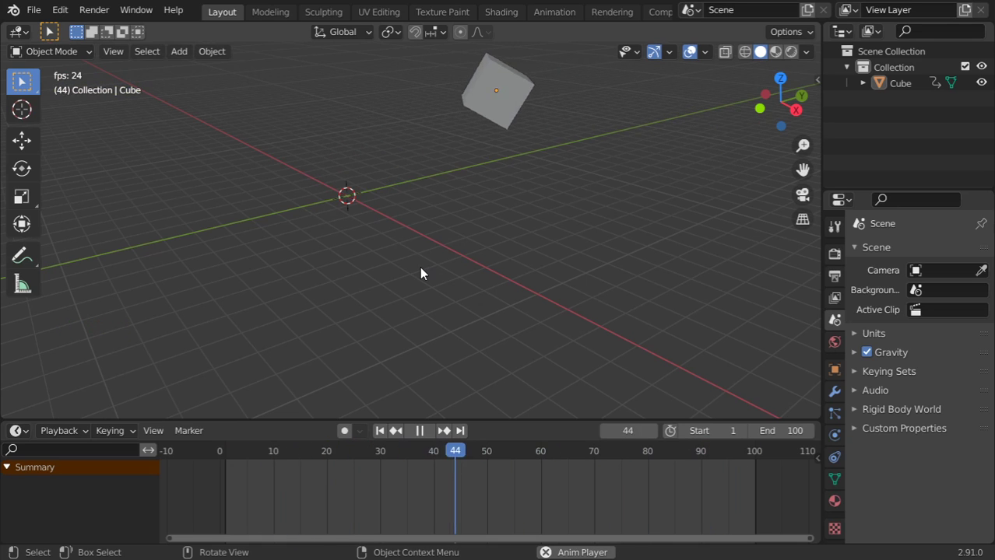
{"action": "key", "text": "space"}
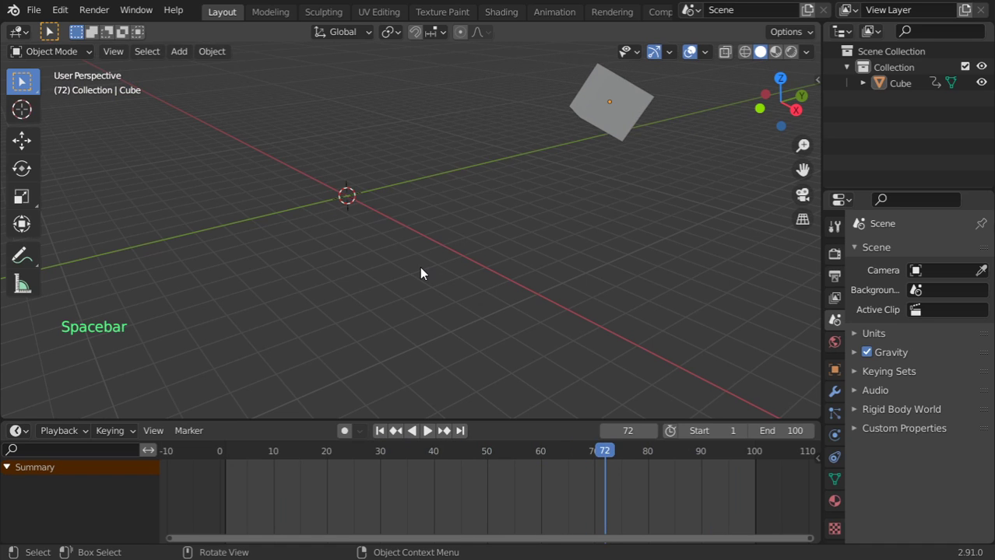
{"action": "key", "text": "space"}
{"action": "key", "text": "space"}
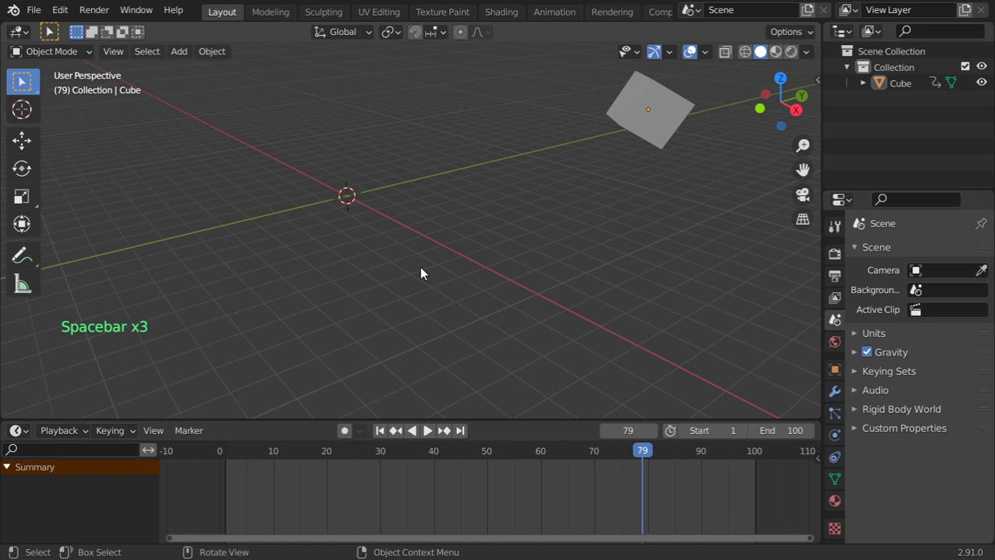
{"action": "key", "text": "space"}
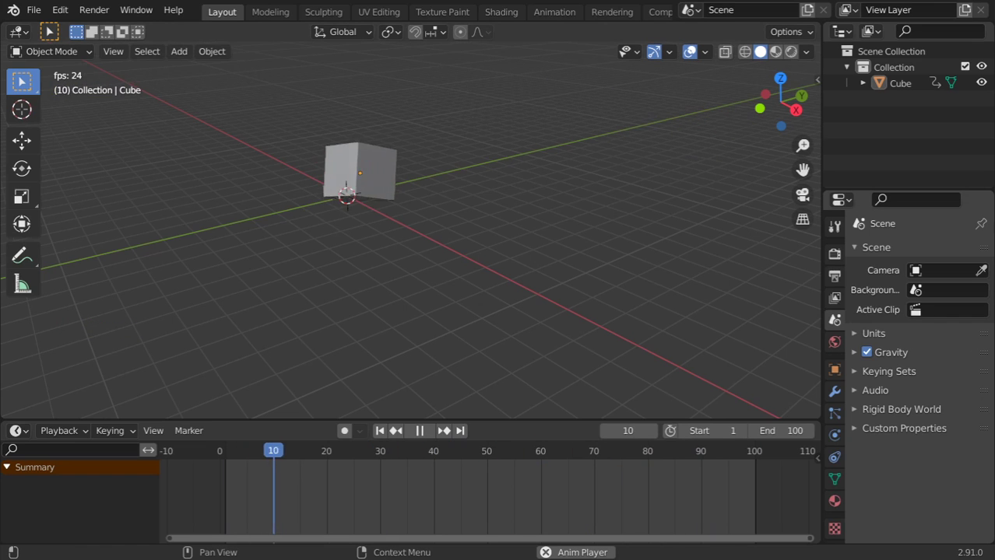
Stop playback at frame 79, select the cube and bring up its delete confirmation with X
{"action": "key", "text": "Escape"}
{"action": "left_click", "coordinate": [679, 120]}
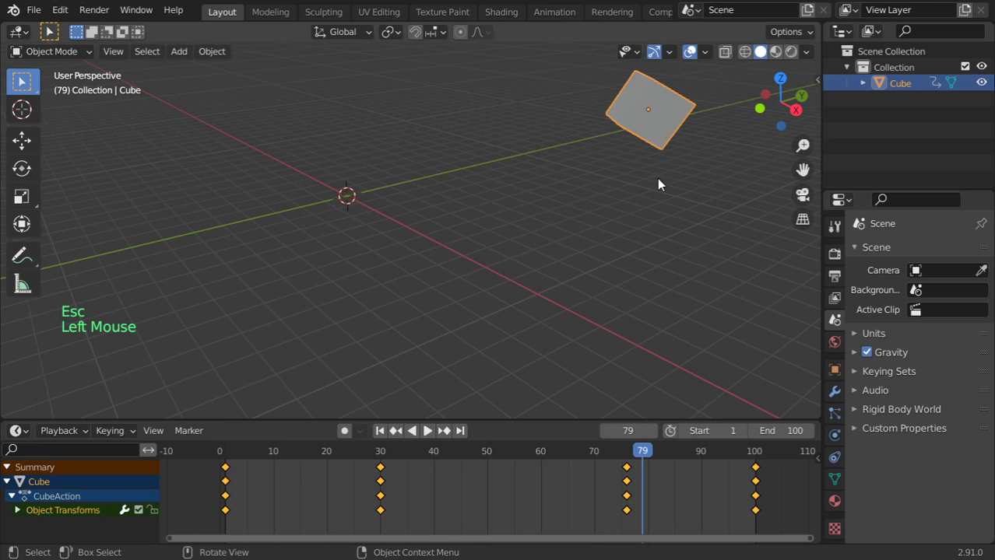
{"action": "middle_click", "coordinate": [633, 163]}
{"action": "key", "text": "x"}
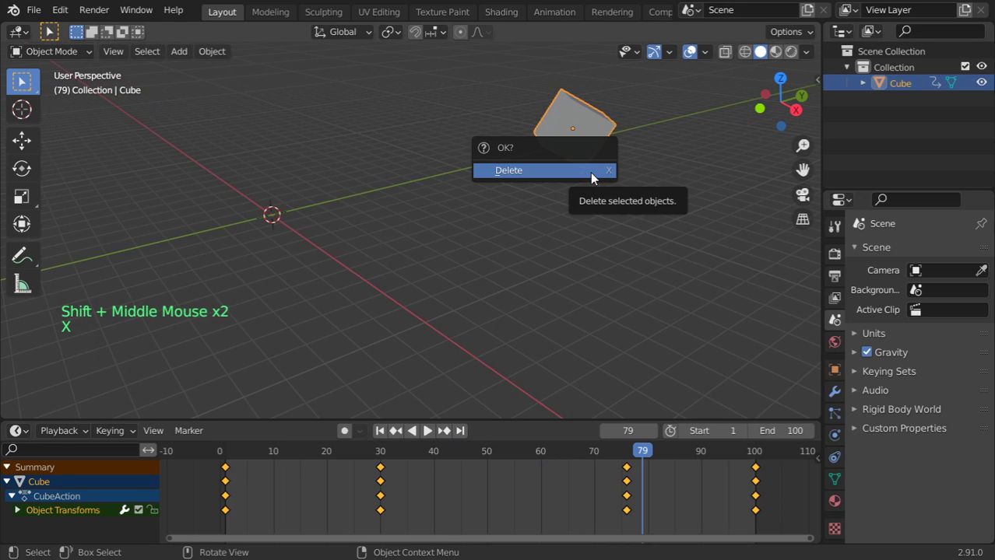